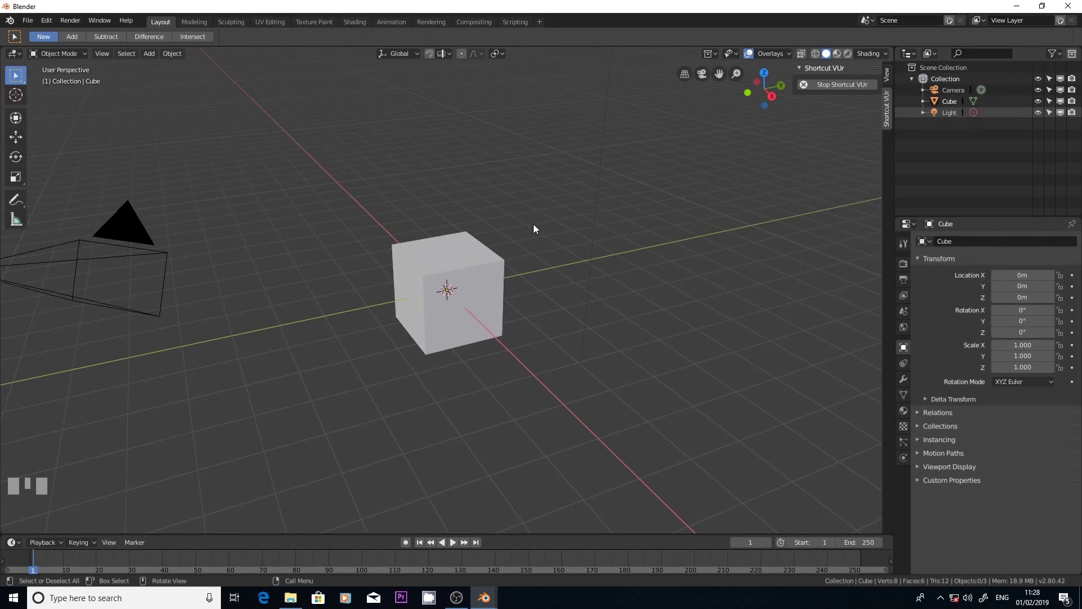
Select the default cube and delete it, leaving only the camera and light
click(499, 272)
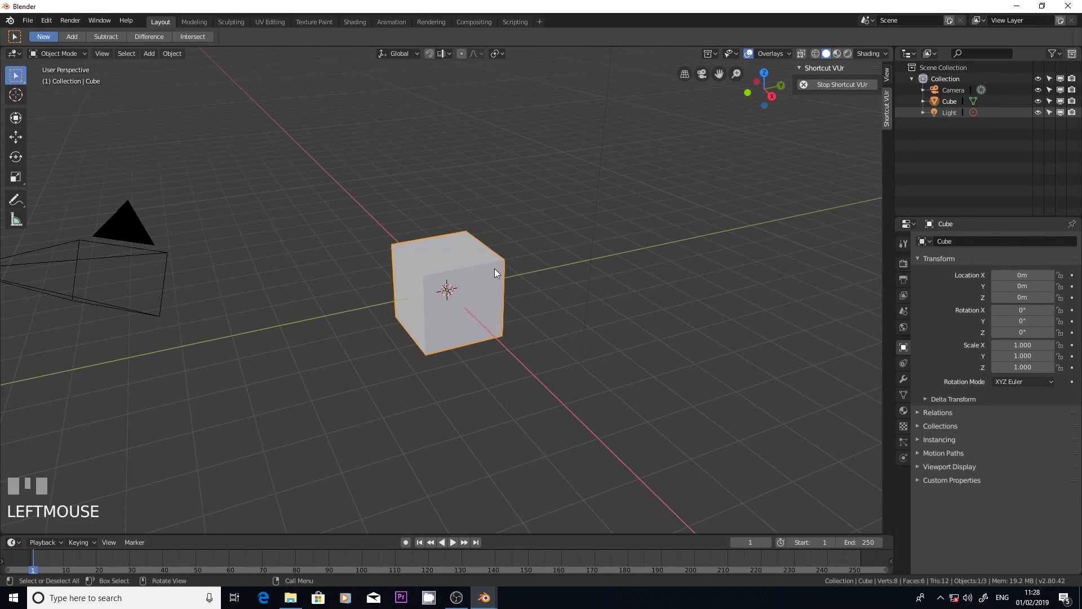
key(Delete)
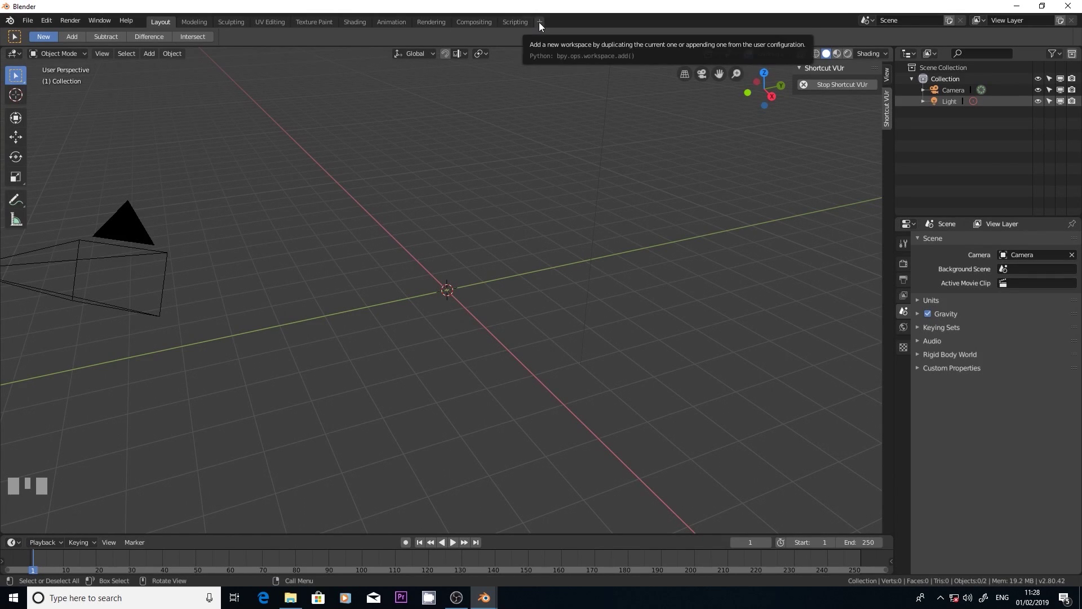
Add a 2D Animation workspace and view the empty scene in front orthographic
drag(543, 27, 395, 278)
drag(395, 278, 258, 162)
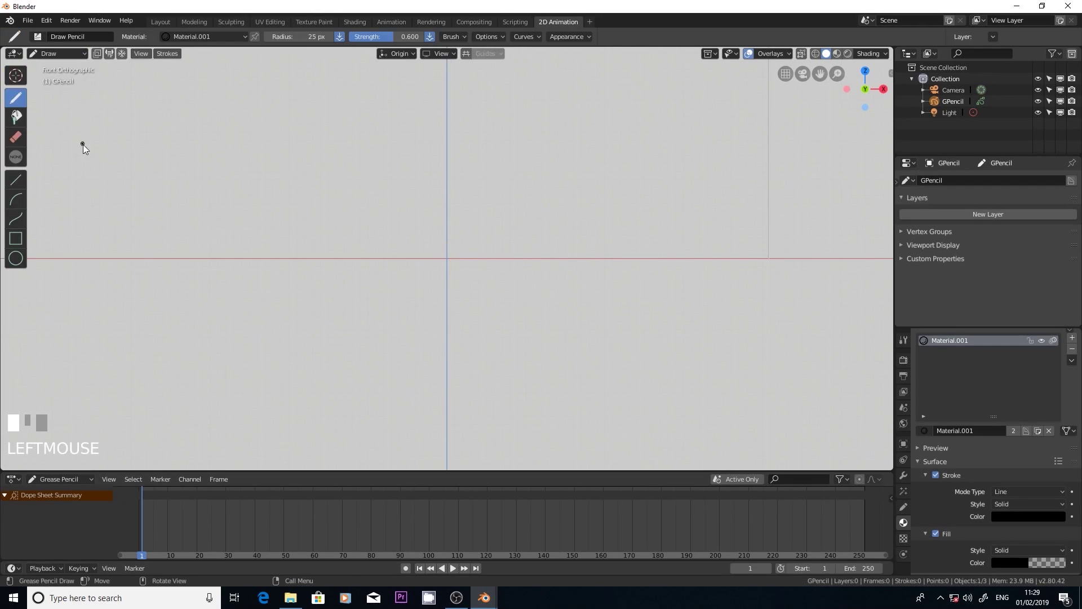
Draw a test stroke on the blank Grease Pencil canvas in Draw mode, then remove it
drag(172, 136, 4, 29)
drag(59, 31, 820, 91)
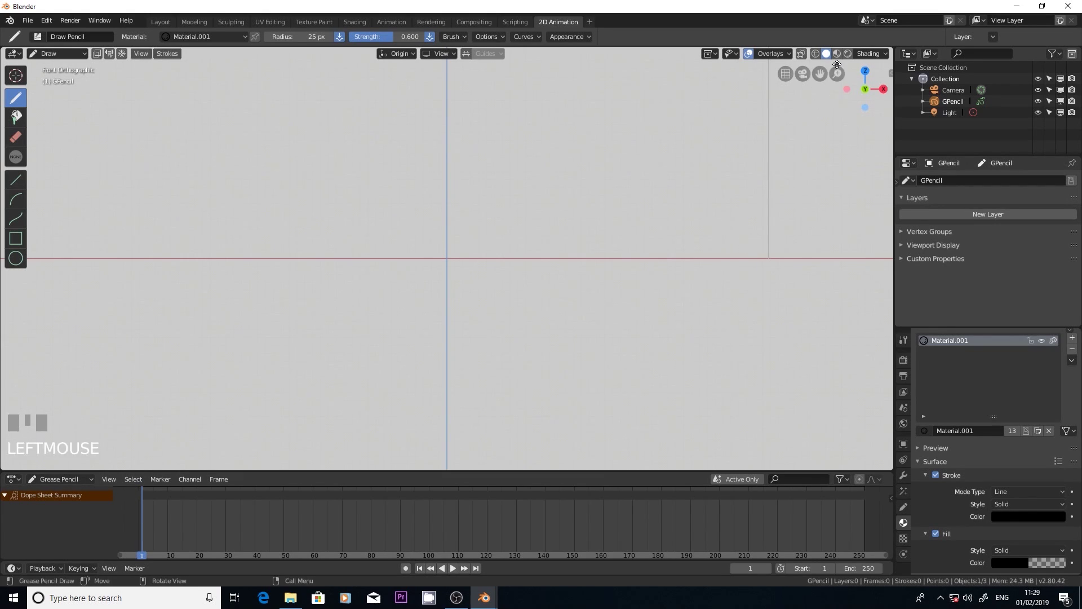
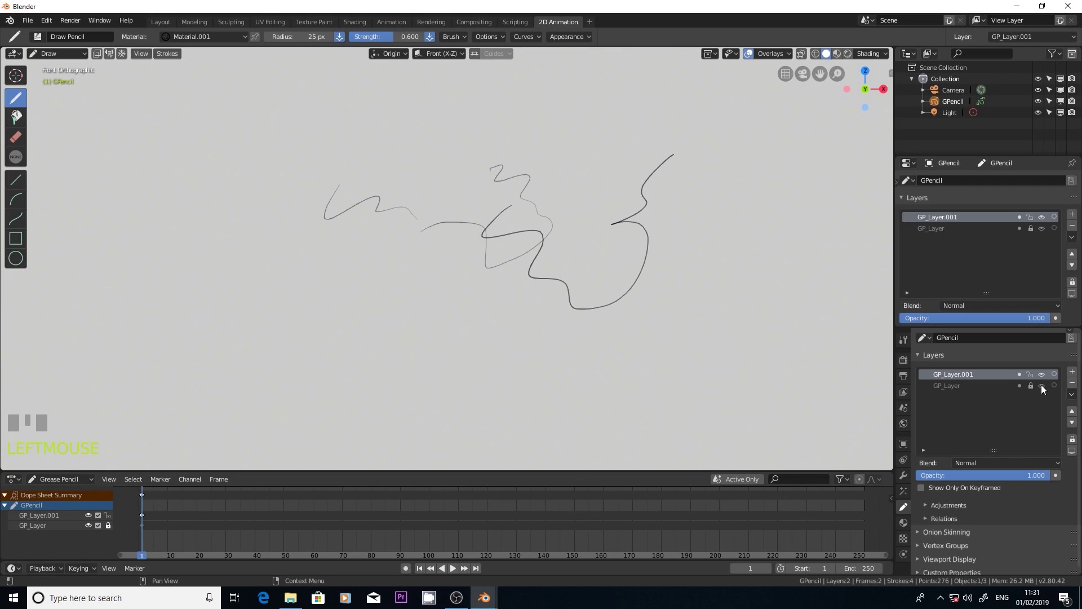
Leave GP_Layer unlocked and draw a zigzag stroke near the top-left of the canvas
click(1046, 390)
click(1045, 390)
click(1044, 390)
click(1045, 389)
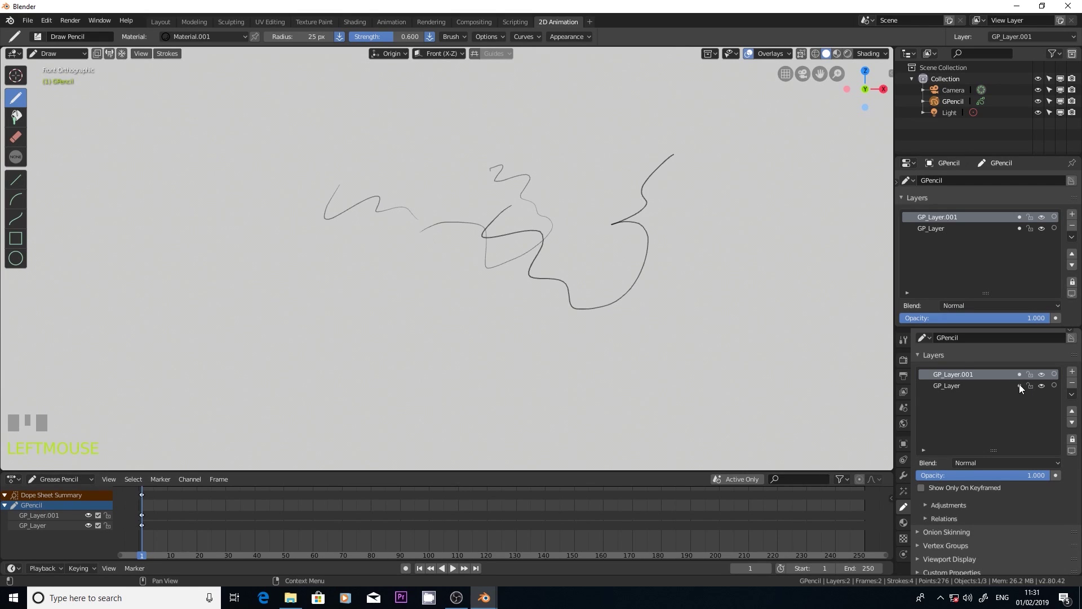
drag(1034, 390, 386, 226)
key(Return)
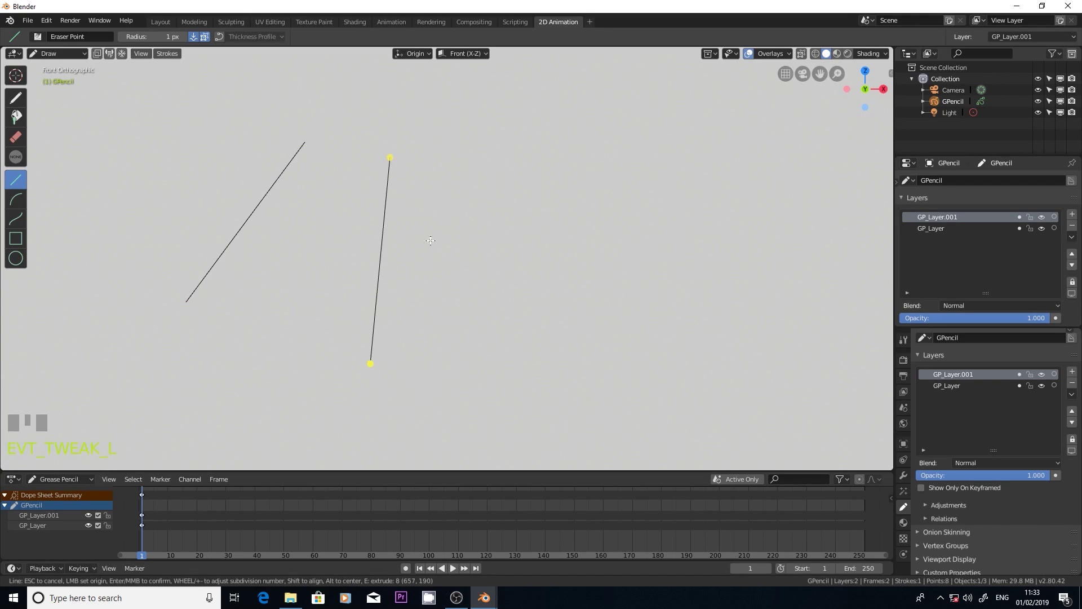
Confirm a straight line, then extend and finish a zigzag polyline crossing the earlier lines
key(Return)
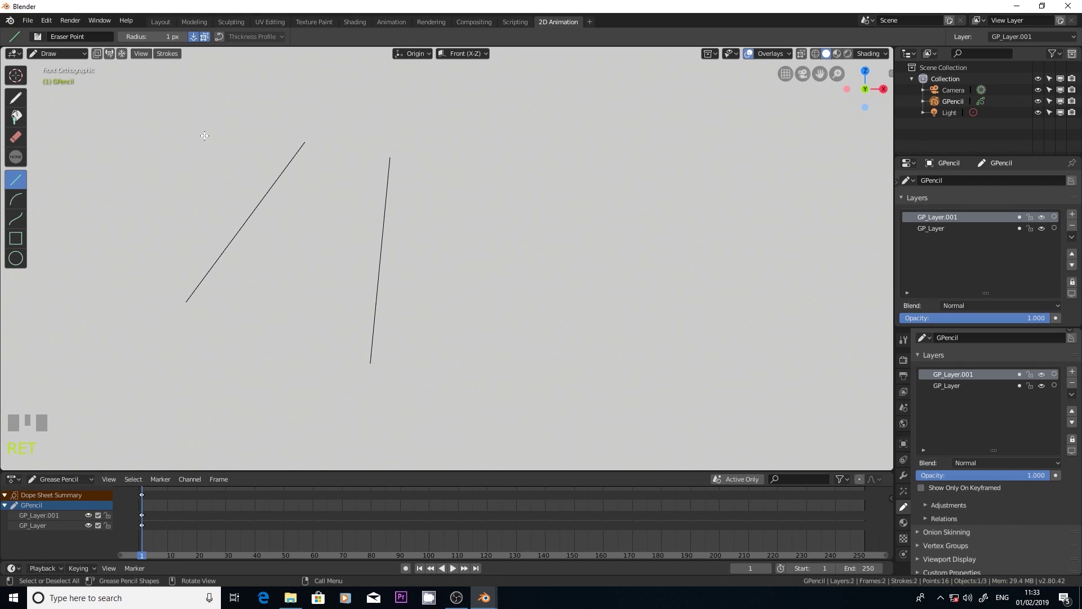
click(203, 143)
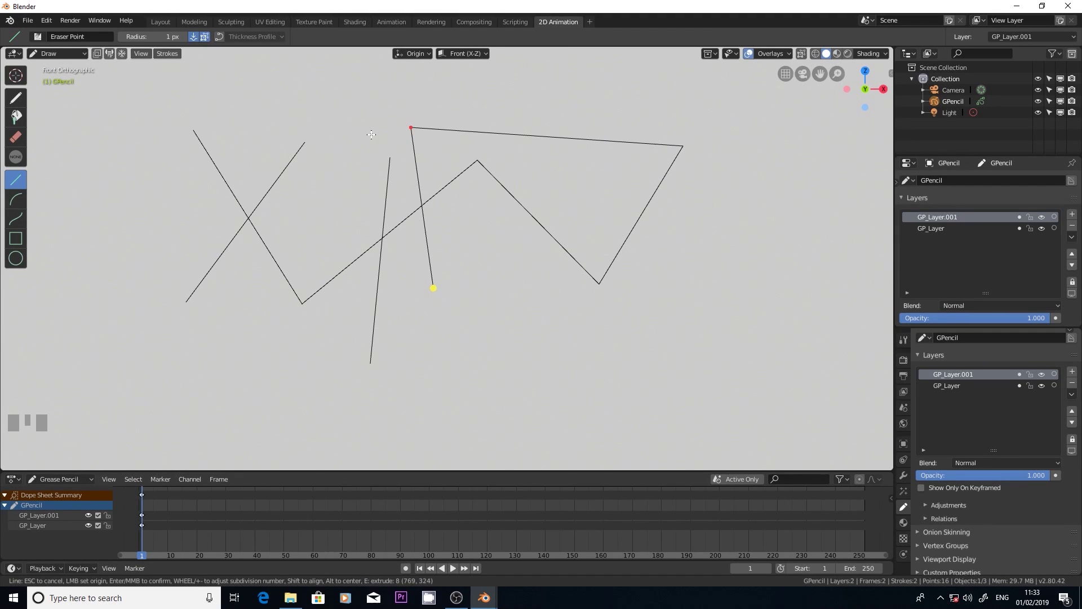
key(Return)
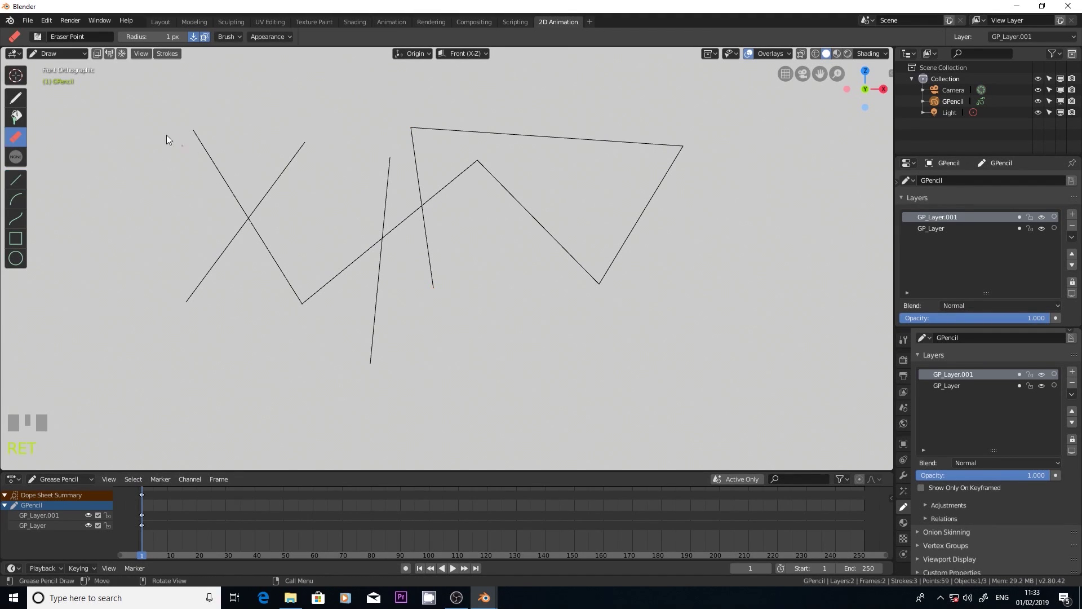
drag(196, 141, 211, 200)
key(Return)
key(Return)
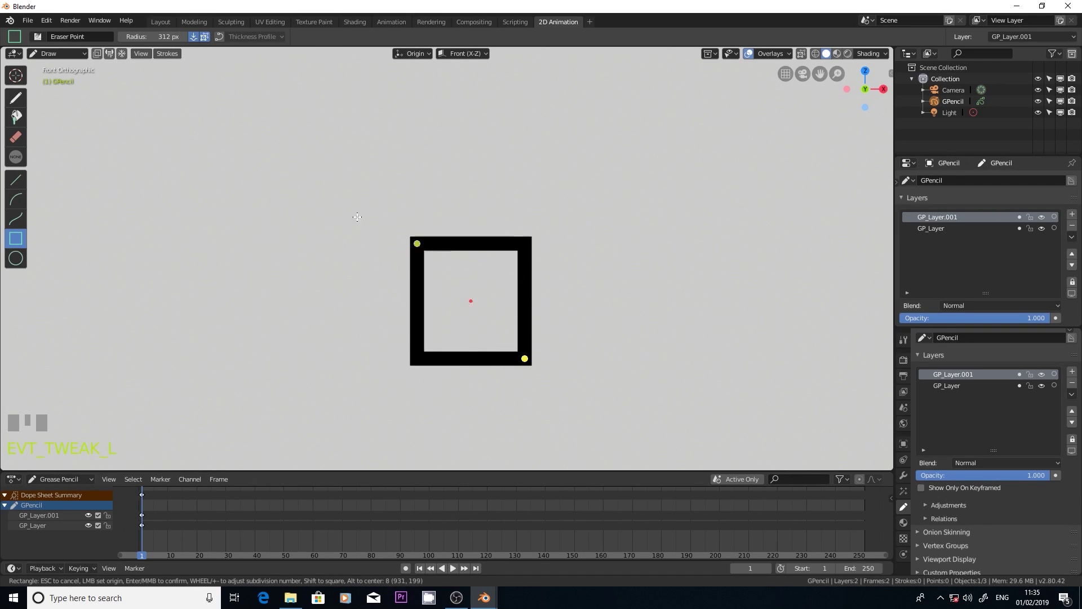
Enlarge the circle over the rectangle's upper part and confirm the shape
key(Return)
click(244, 152)
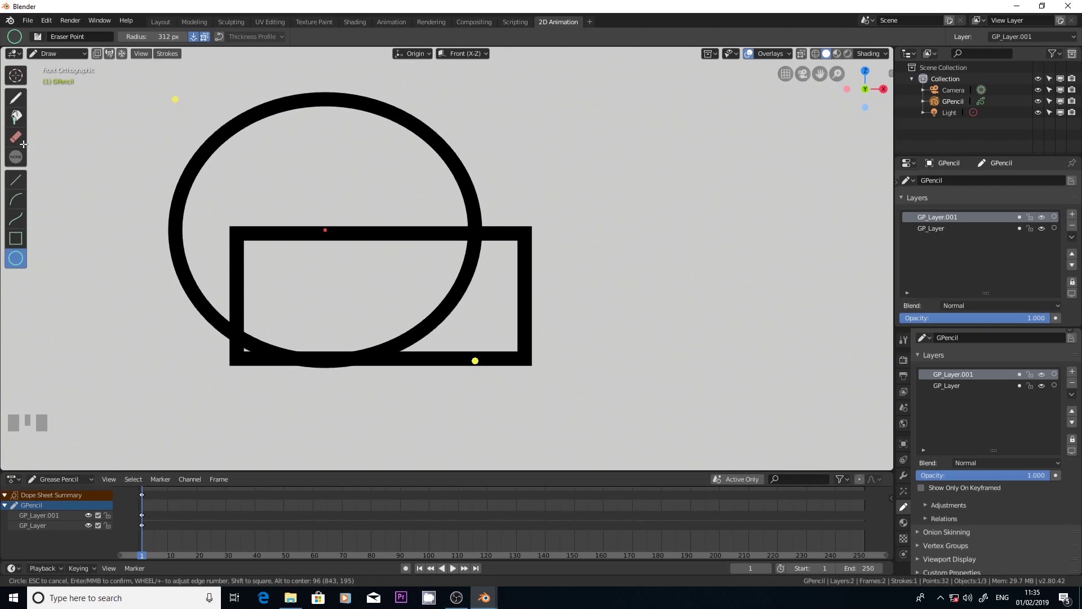
key(Return)
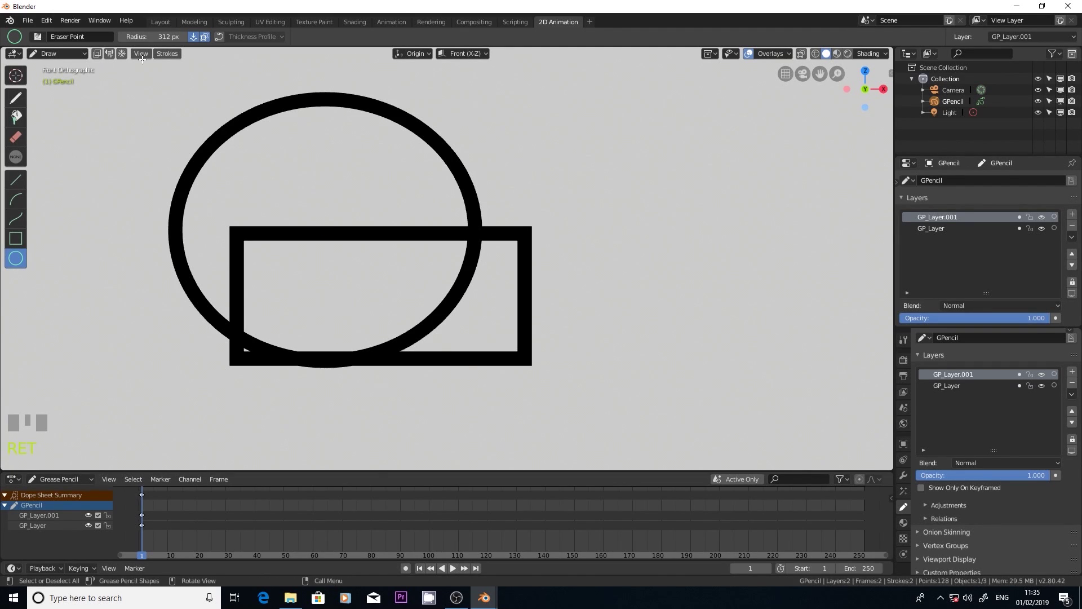